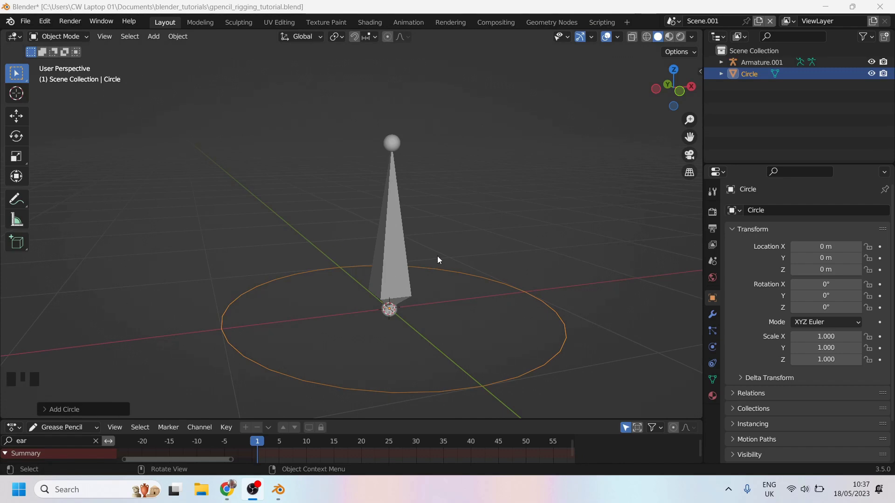
Step: Orbit and zoom around the bone and circle with the sidebar toggled to inspect them
drag(444, 266, 397, 312)
key(n)
drag(699, 218, 501, 151)
key(n)
drag(446, 233, 417, 224)
drag(425, 202, 439, 238)
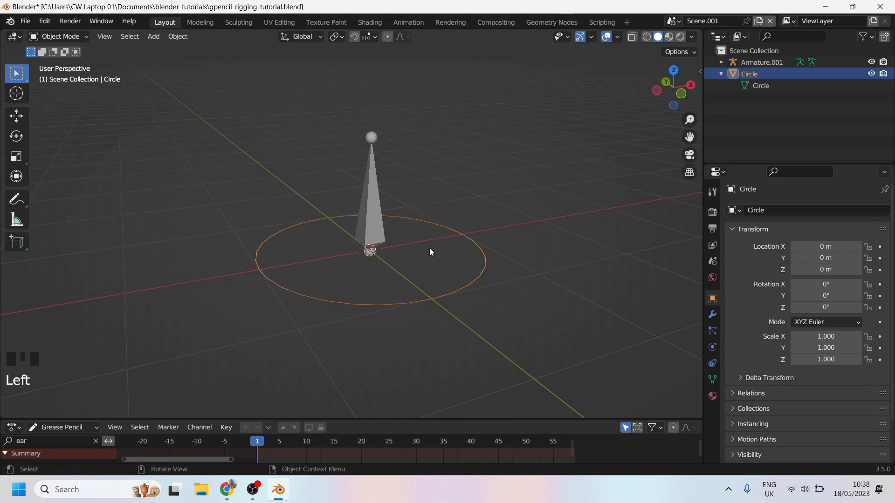
Step: Assign the Circle object as the bone's Custom Object via the eyedropper
click(363, 195)
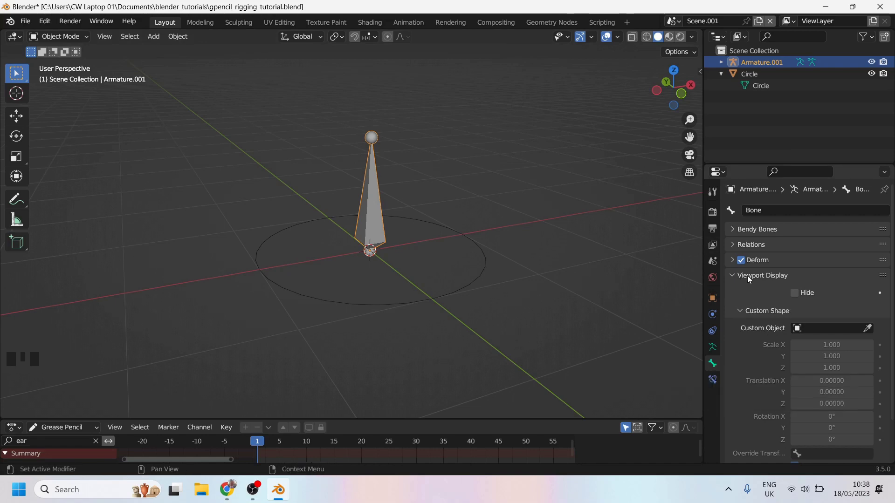
drag(826, 336, 406, 282)
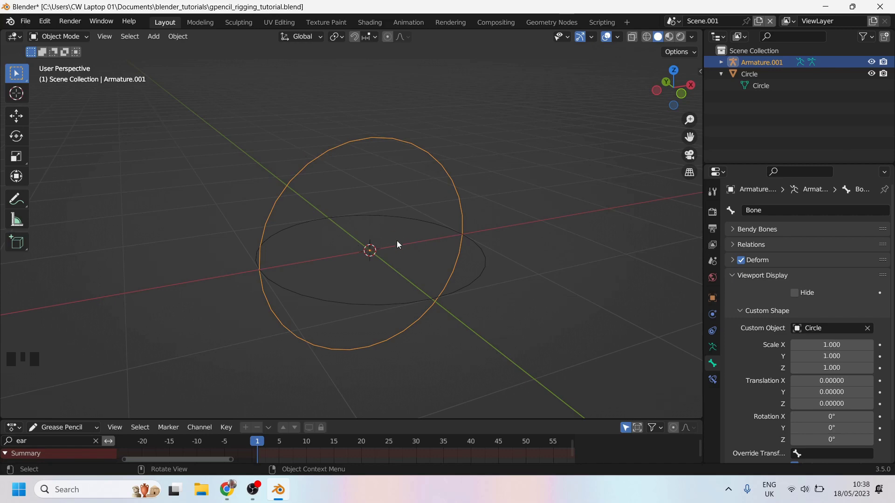
Step: Add a Monkey mesh and assign it as the bone's custom shape to test the display
key(shift+a)
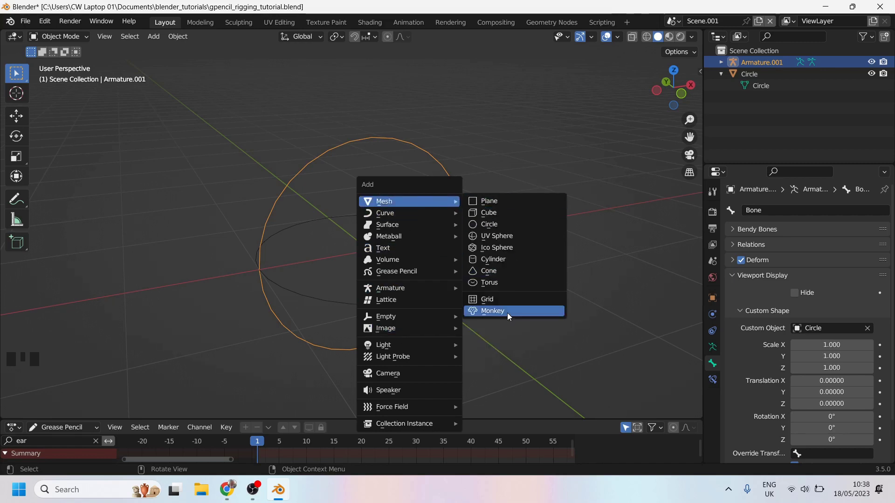
key(g)
scroll(down, 3)
click(406, 179)
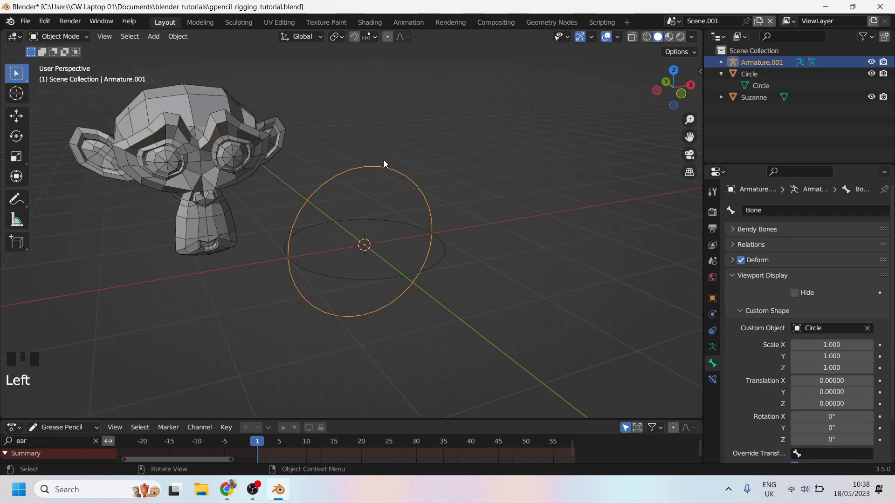
drag(831, 326, 401, 347)
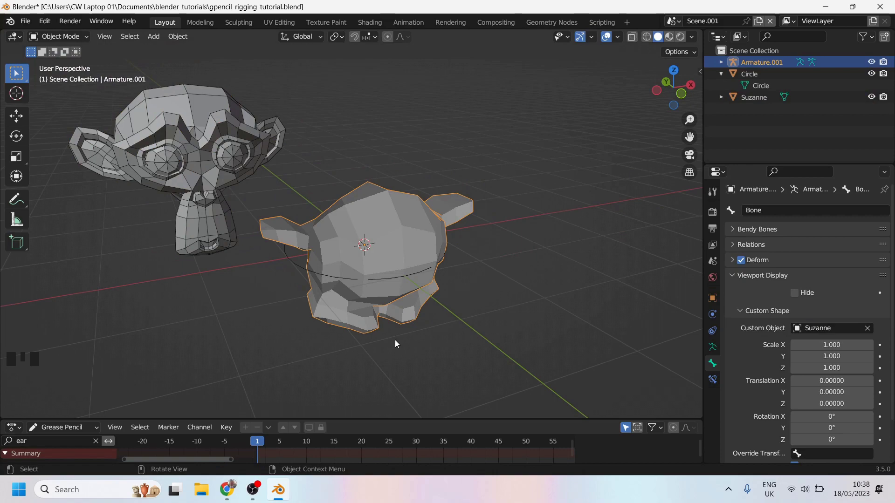
drag(399, 341, 491, 311)
click(395, 226)
Step: Check the monkey-shaped bone in pose mode, then delete the Suzanne mesh from the scene
key(ctrl+Tab)
click(380, 251)
key(g)
scroll(down, 3)
drag(455, 230, 248, 186)
click(248, 187)
drag(72, 36, 204, 154)
key(Delete)
click(612, 234)
Step: Clear the bone's Custom Object field so it shows as a plain bone again
click(871, 329)
drag(389, 203, 452, 233)
scroll(up, 3)
click(445, 239)
drag(471, 253, 353, 212)
click(353, 212)
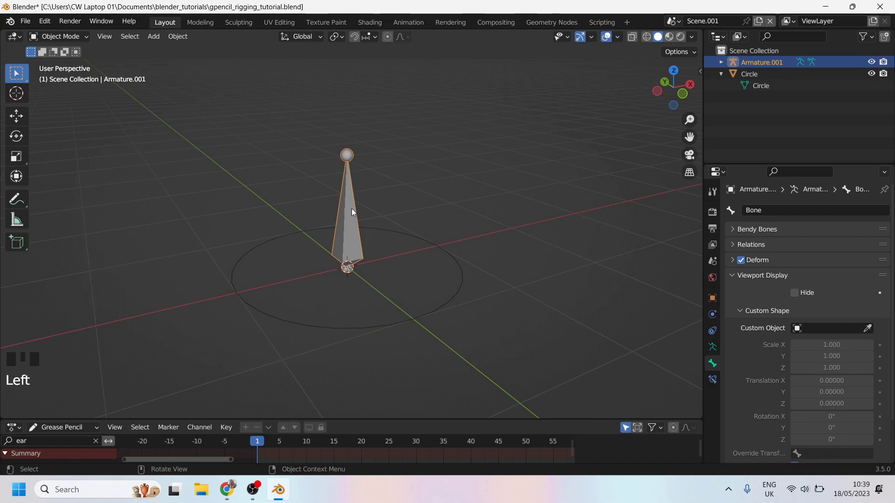
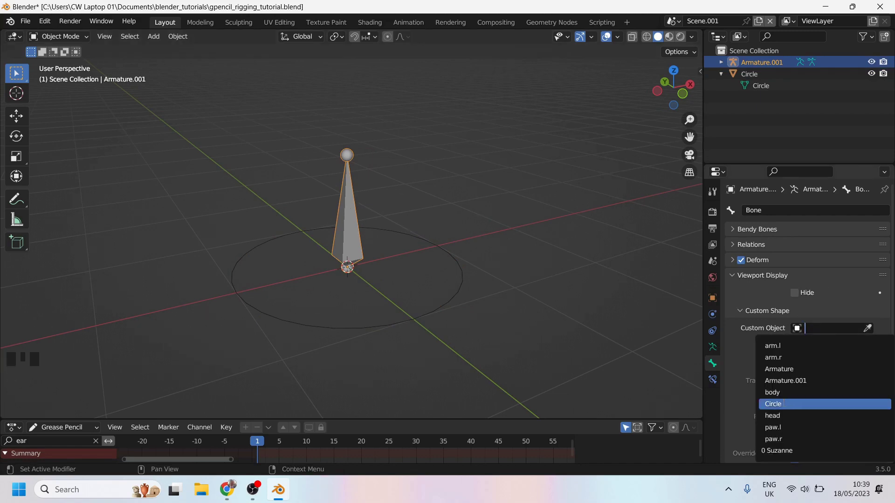
Step: Choose Circle from the Custom Object dropdown and reselect the armature
drag(356, 272, 411, 250)
click(410, 251)
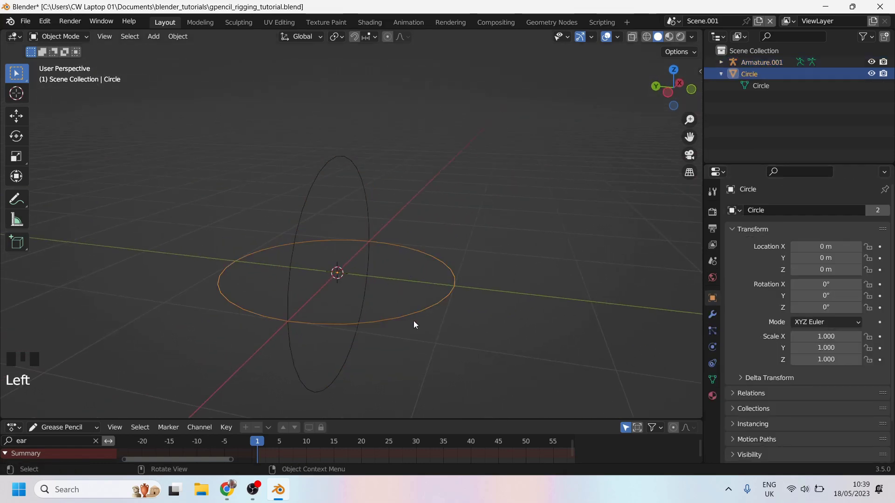
click(337, 162)
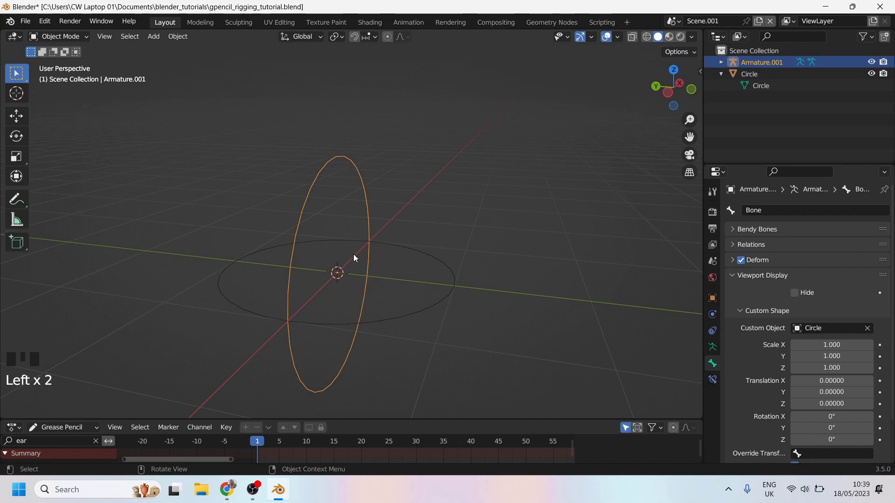
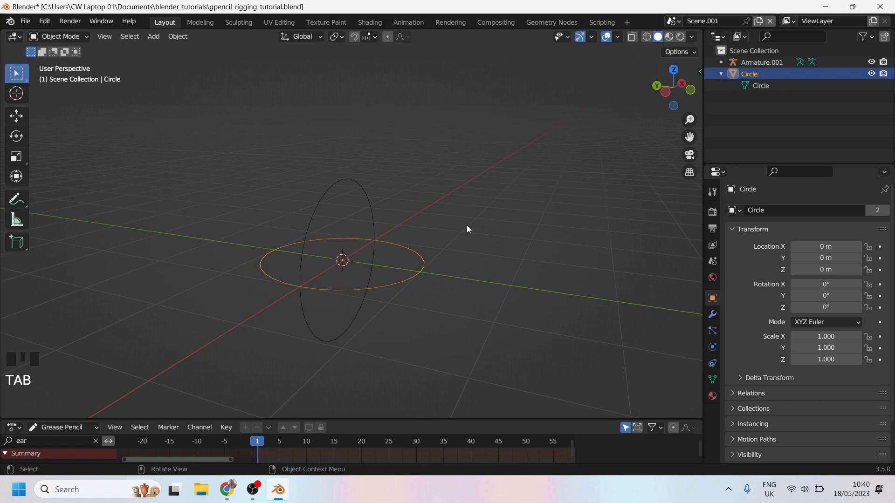
Step: Add a Grease Pencil monkey and lift it along Z above the origin in front view
key(shift+a)
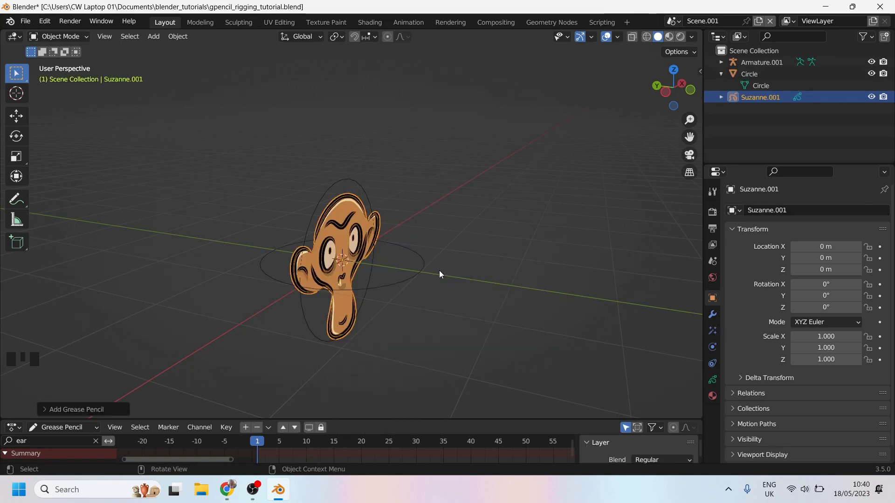
middle_click(448, 275)
key(g)
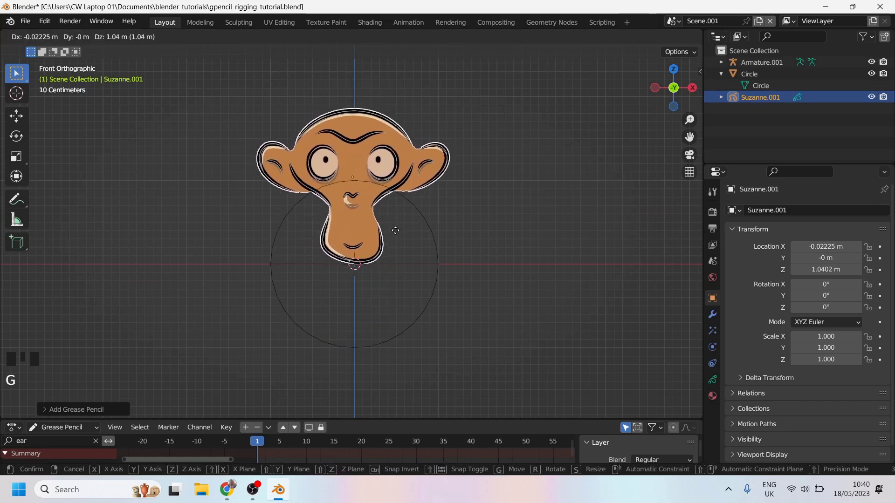
drag(326, 155, 406, 212)
click(406, 211)
Step: Edit the armature and shrink its bone to fit over the monkey's left eye
middle_click(421, 252)
key(Tab)
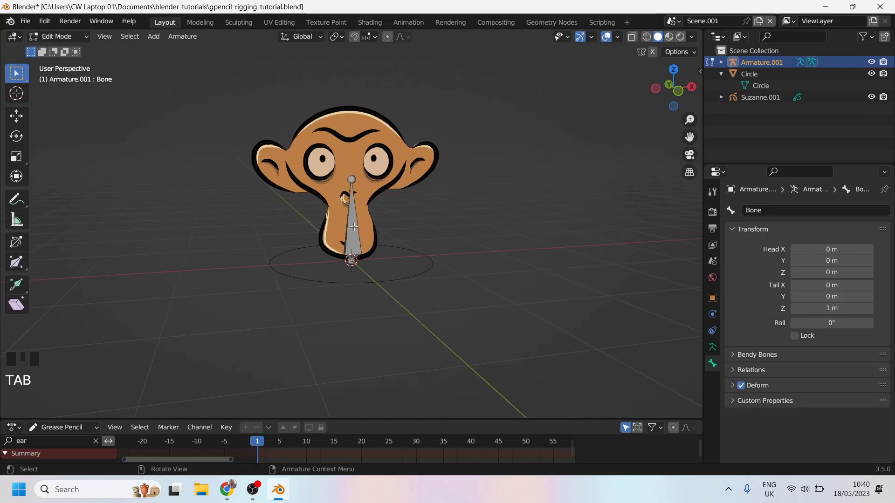
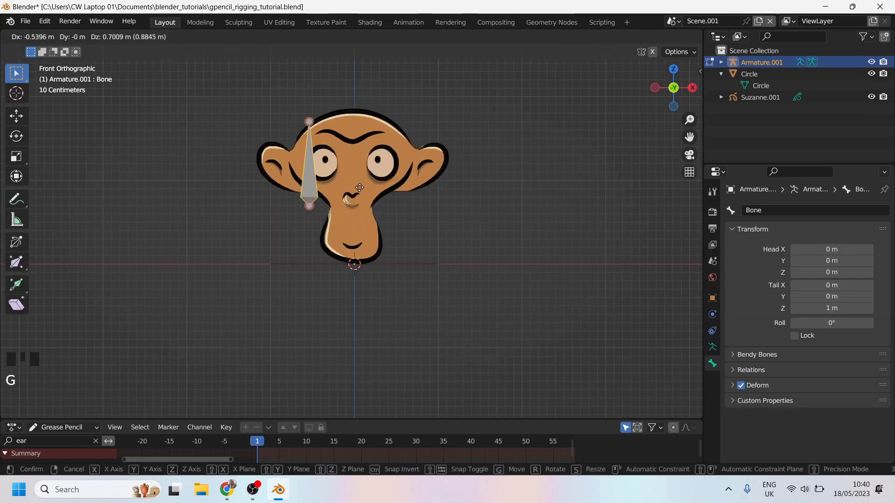
key(s)
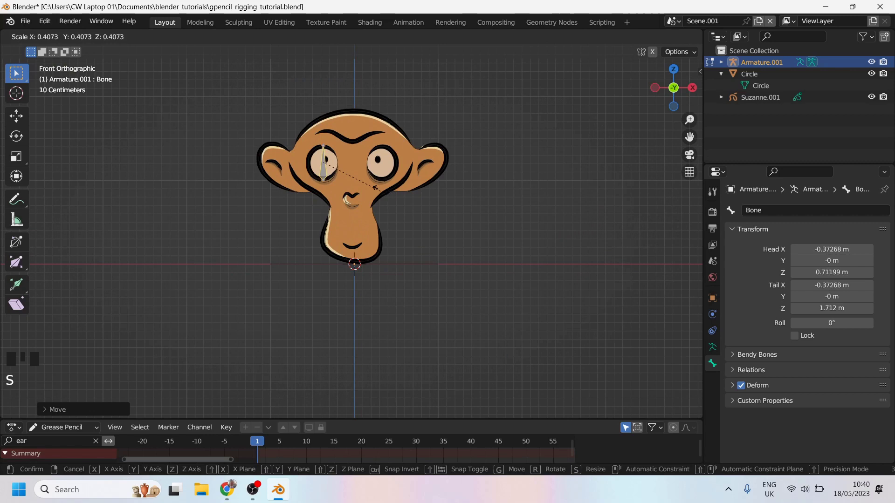
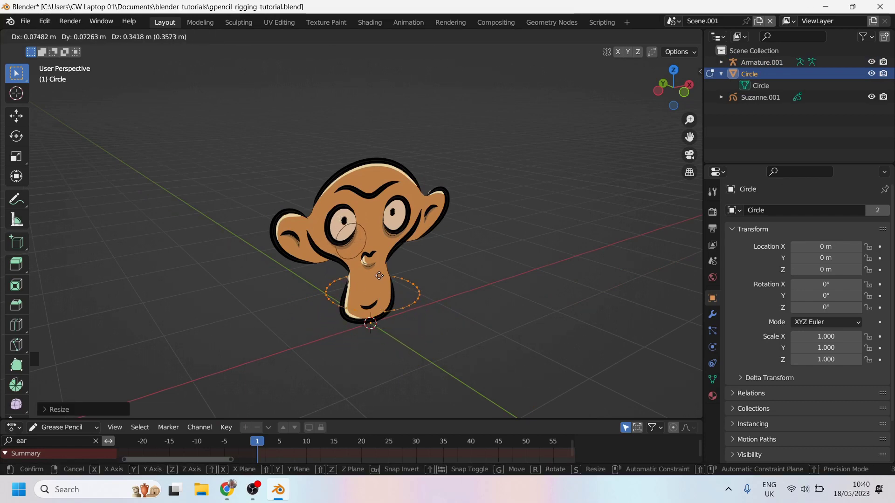
key(2)
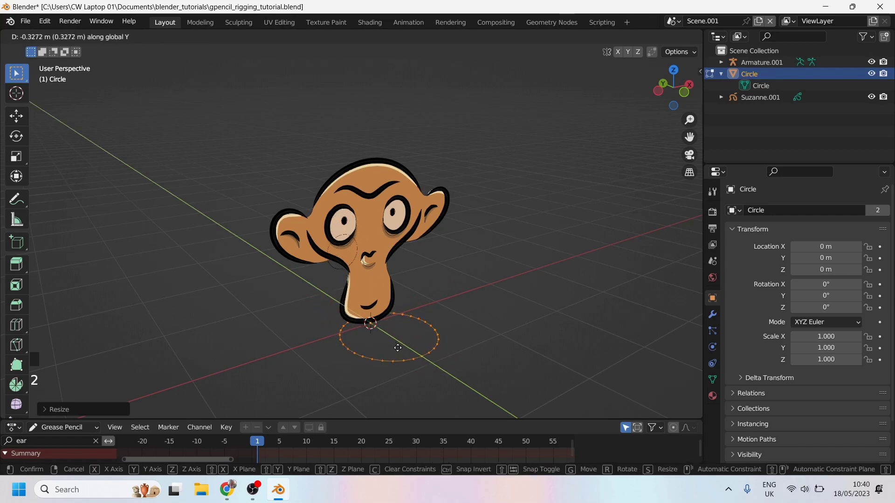
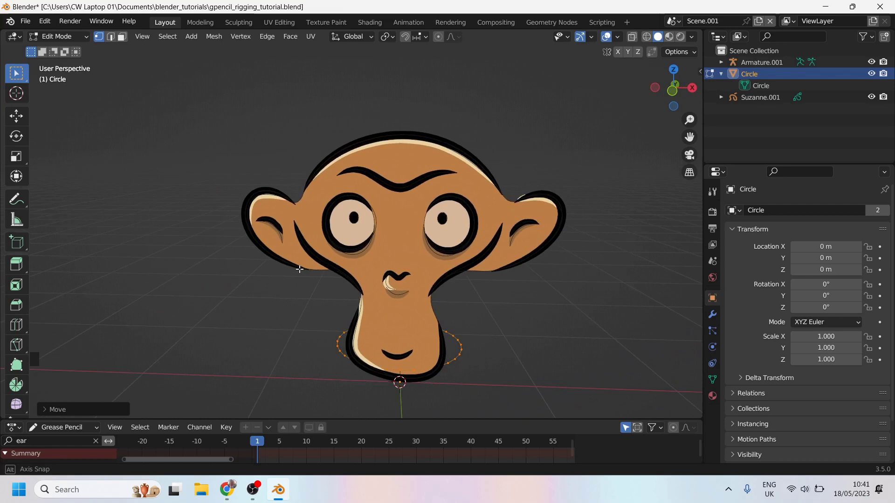
key(Tab)
drag(332, 313, 457, 238)
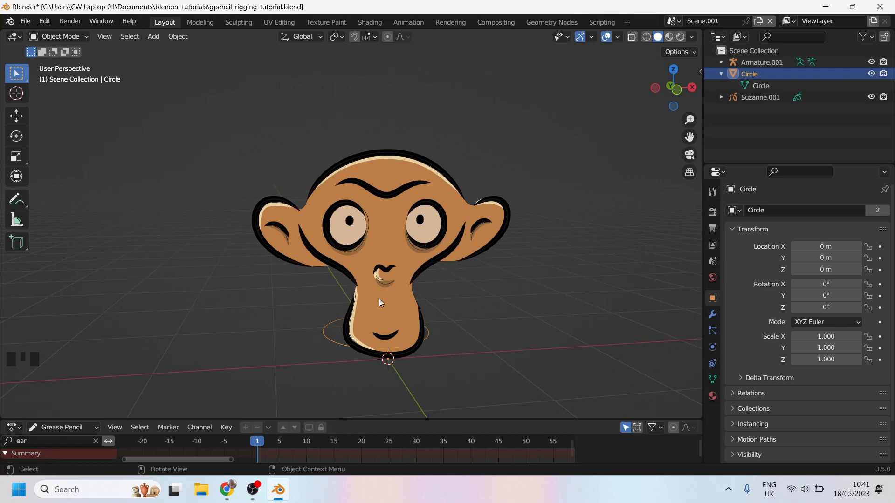
drag(329, 318, 290, 325)
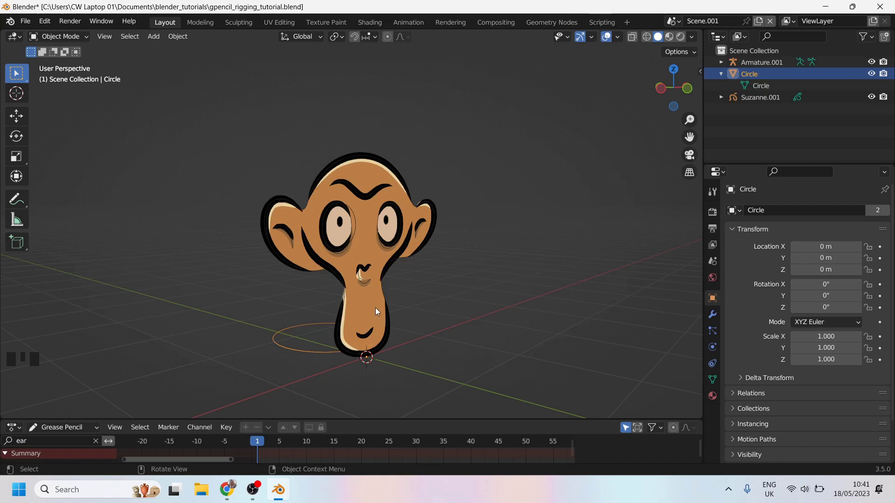
key(z)
key(z)
key(z)
key(z)
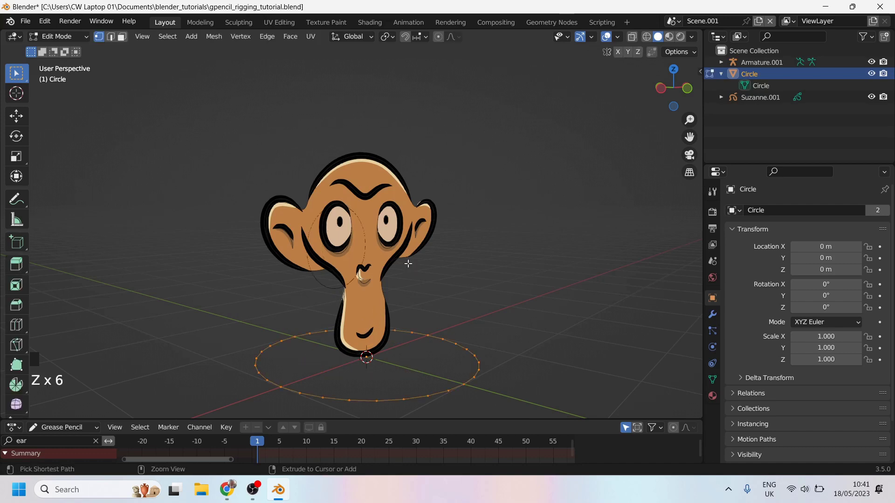
key(ctrl+z)
key(ctrl+z)
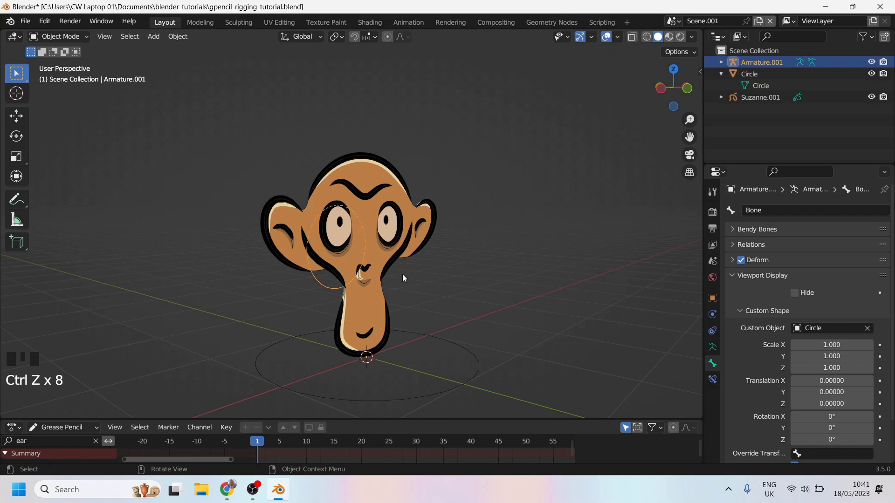
drag(404, 279, 423, 235)
drag(420, 236, 324, 273)
scroll(up, 3)
drag(327, 275, 441, 281)
click(441, 280)
drag(409, 305, 512, 213)
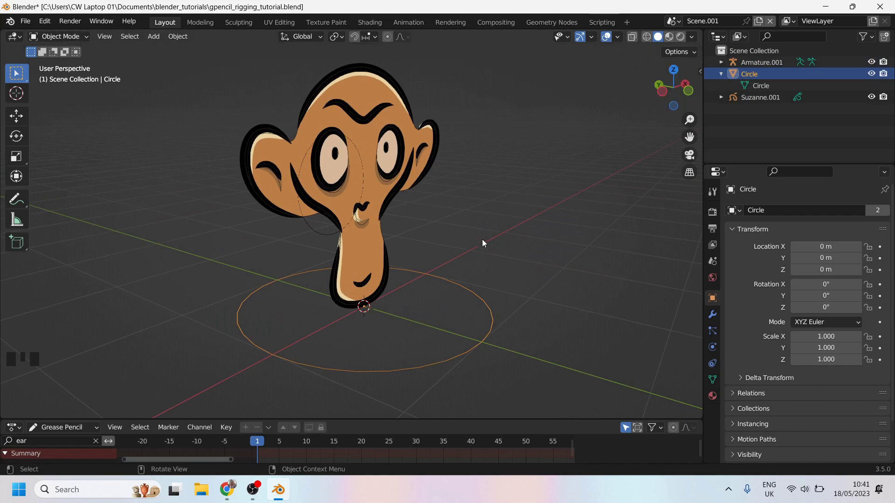
Step: Stand the Circle upright with a 90° tilt using the sidebar transform values
key(n)
click(699, 77)
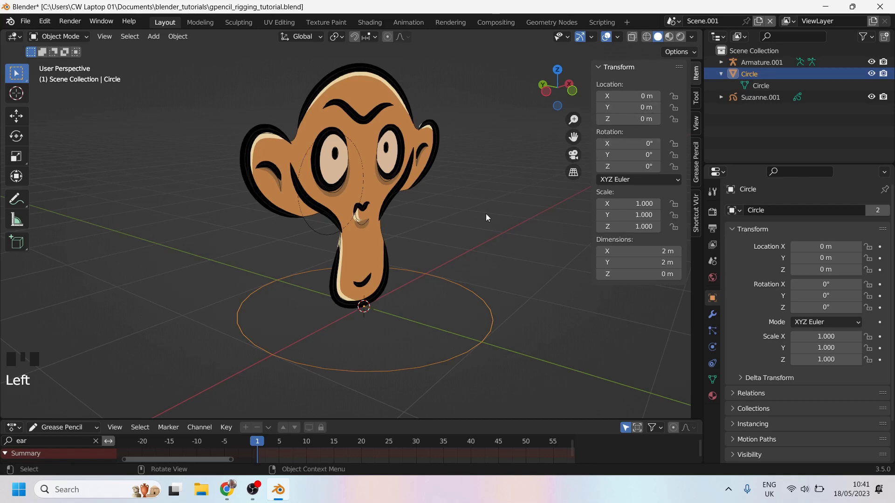
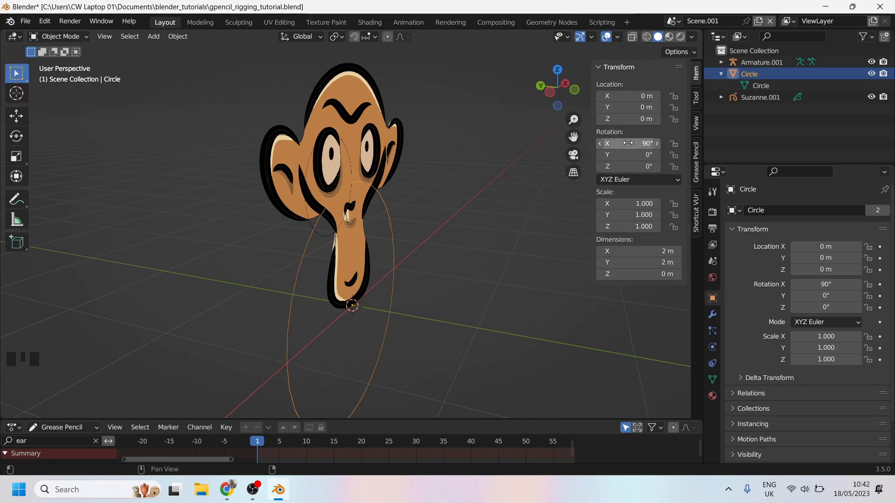
drag(464, 247, 437, 240)
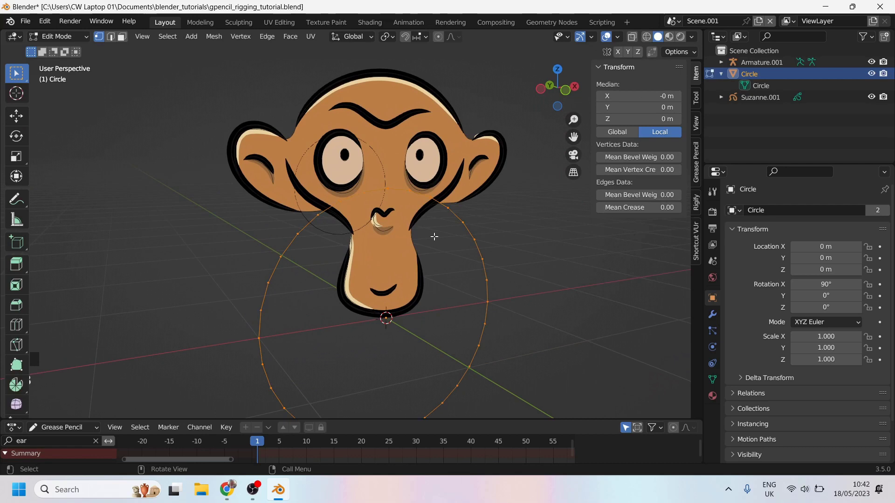
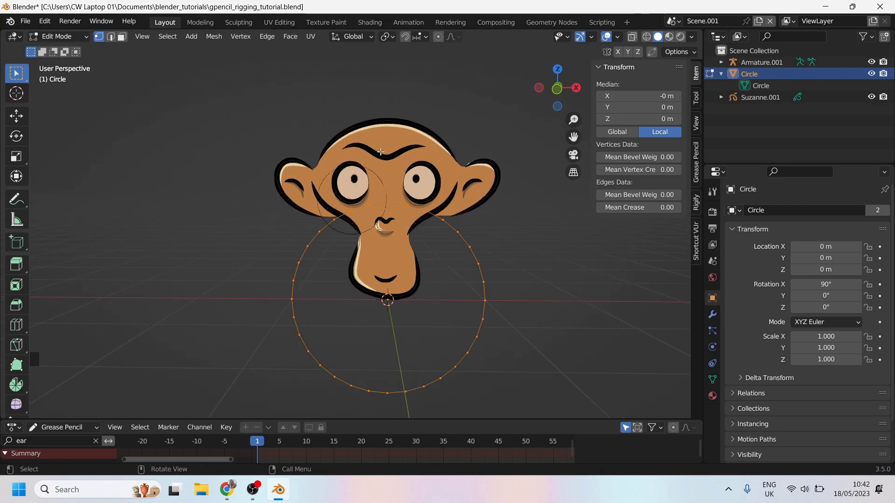
key(Tab)
Step: Move the Circle onto the eye and scale it down to about a third of its size
scroll(up, 3)
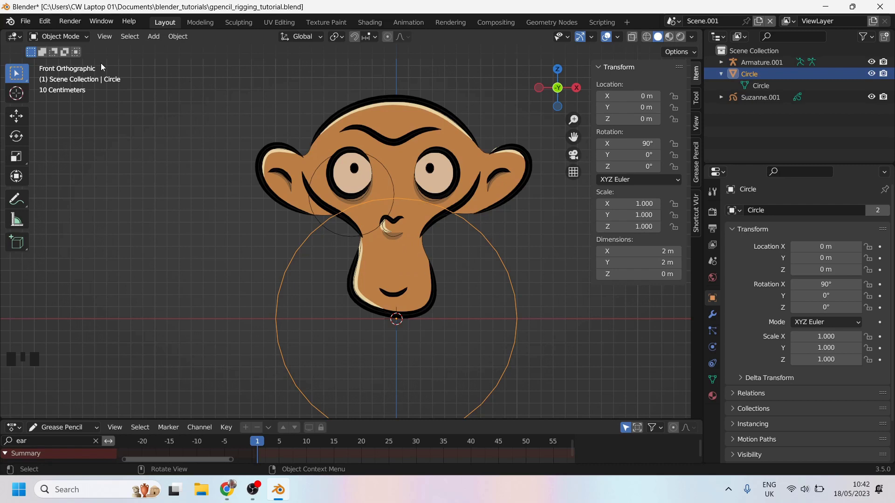
key(g)
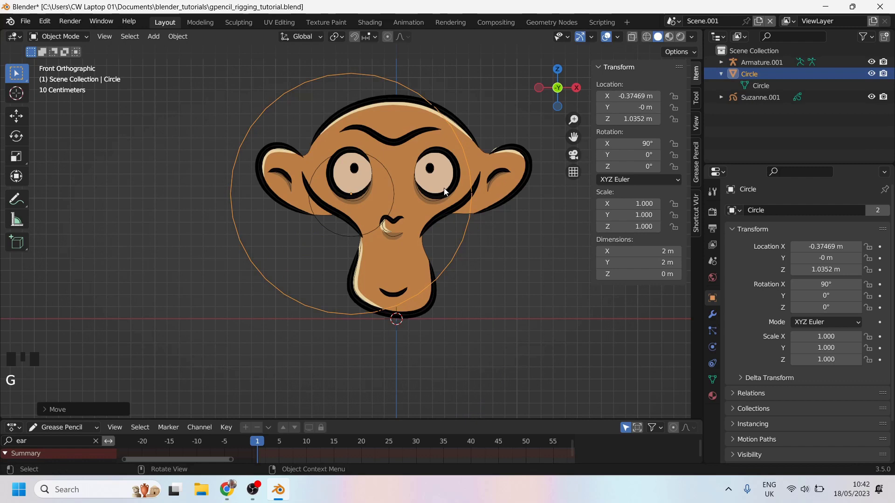
key(s)
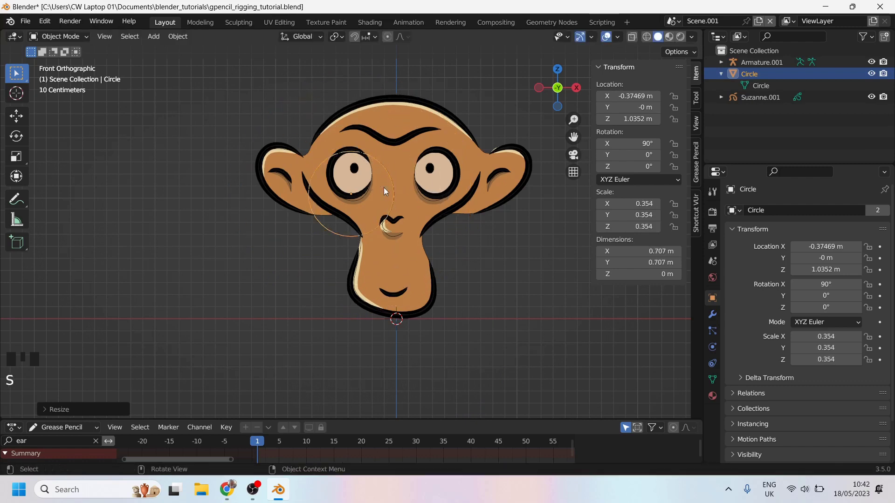
drag(319, 220, 359, 219)
scroll(up, 3)
drag(334, 202, 355, 184)
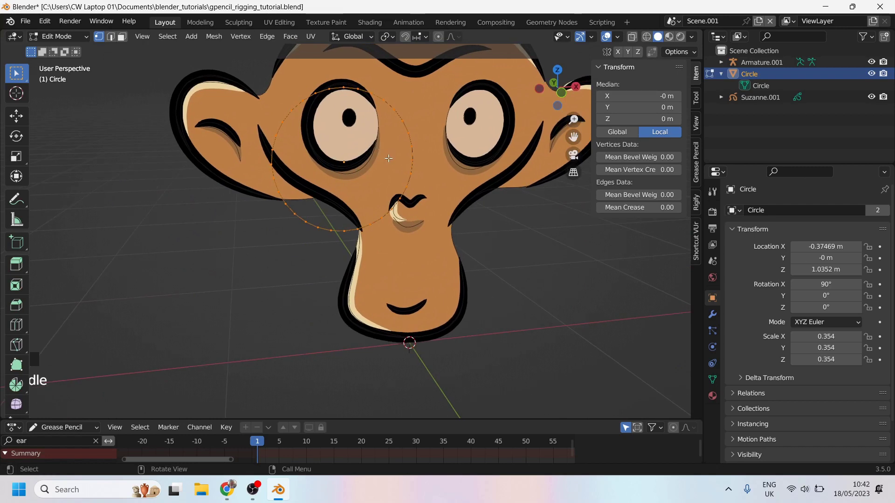
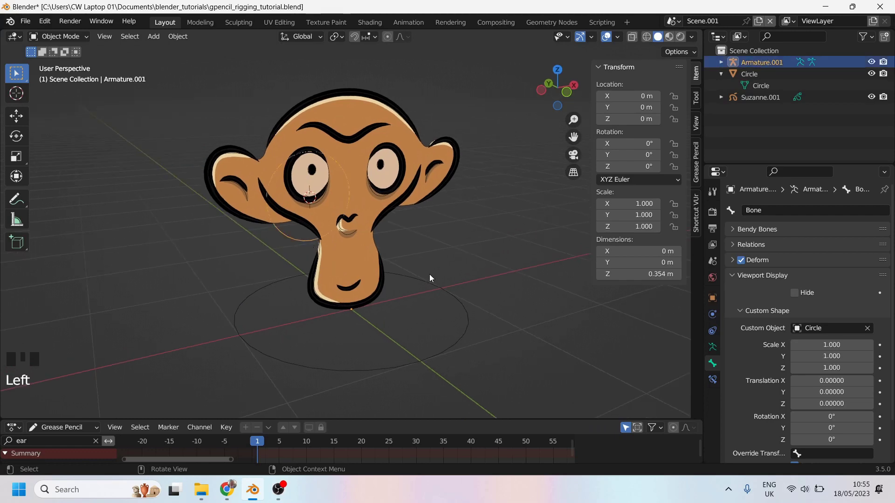
Step: Reselect the armature, try the Custom Shape Scale field and undo it back to 1.0
click(429, 283)
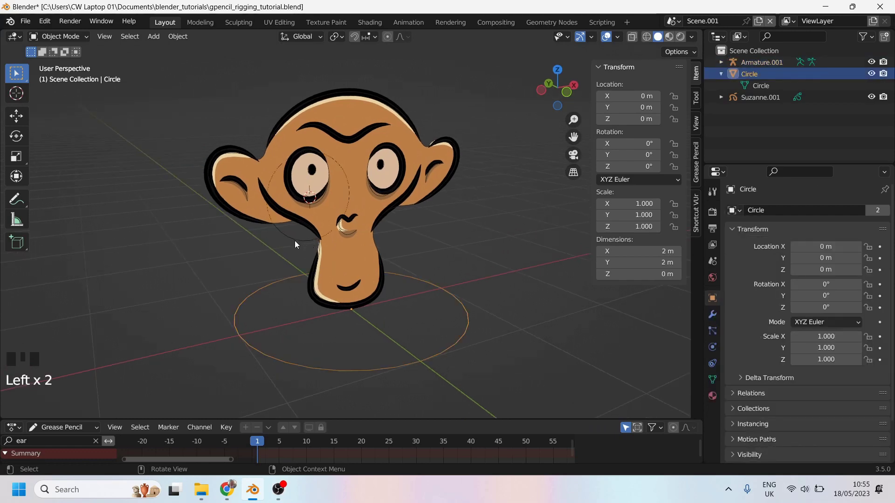
click(297, 239)
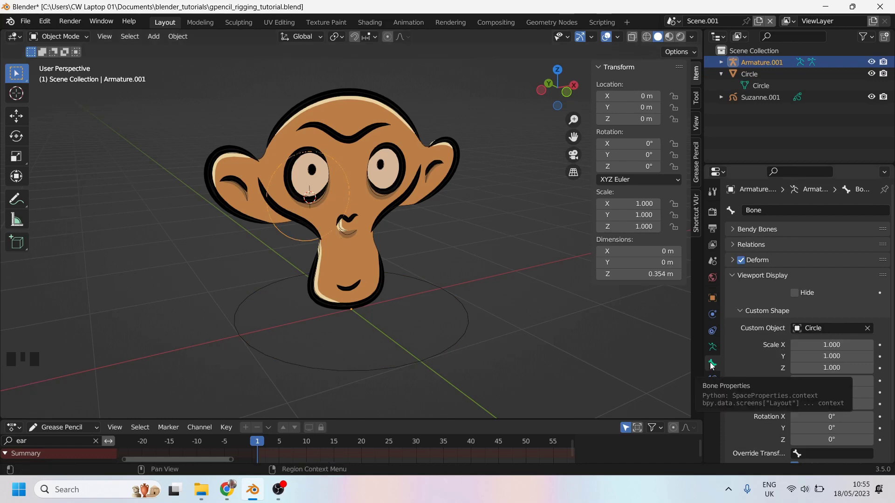
scroll(down, 3)
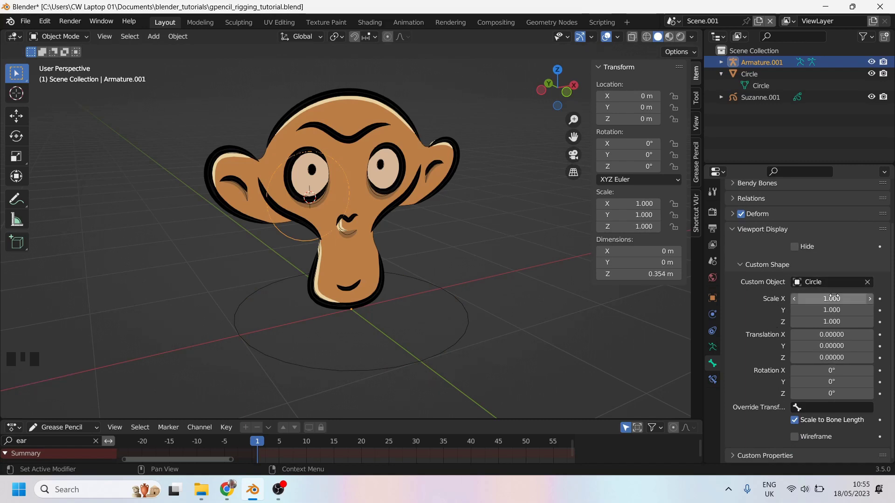
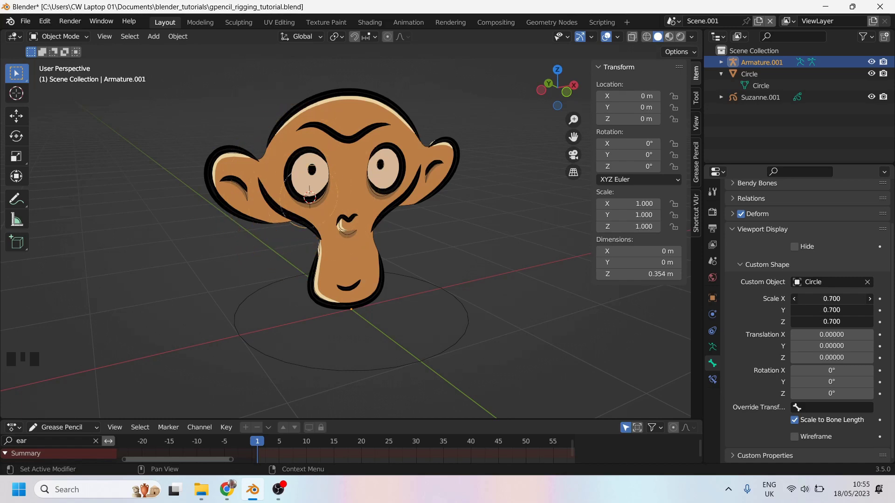
key(ctrl+z)
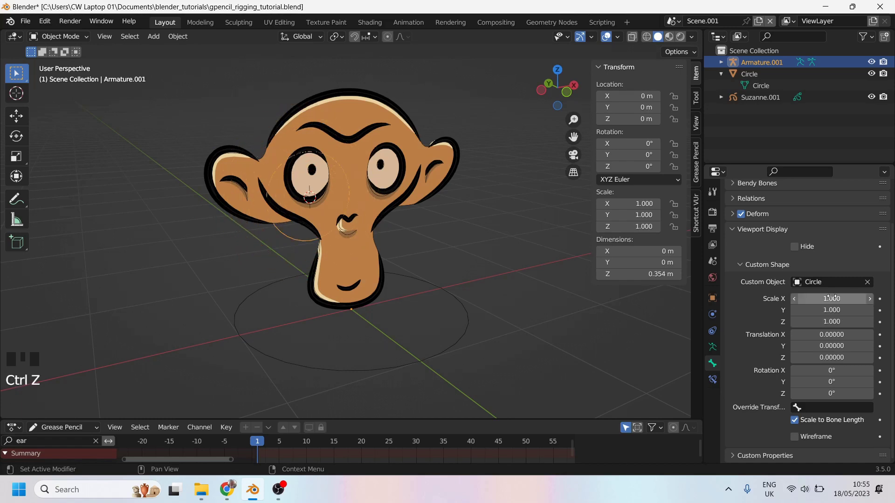
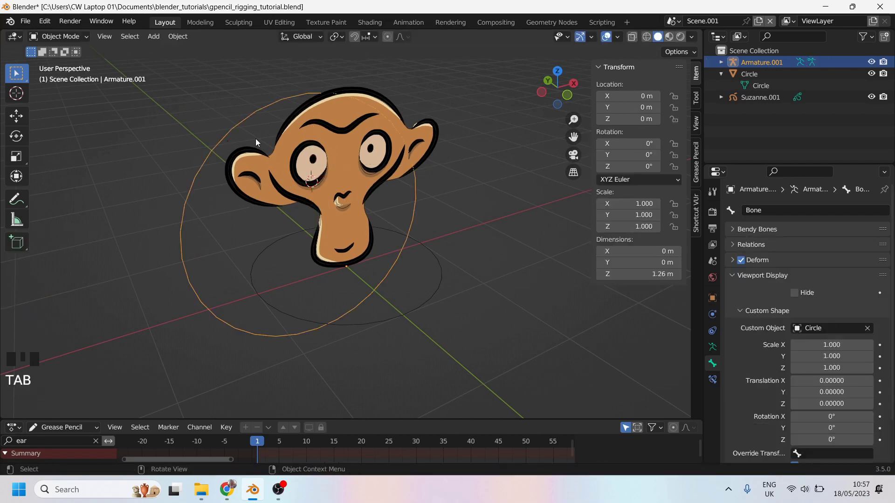
Step: Return the bone to its short length and inspect the enlarged ring around the head from several angles
key(ctrl+z)
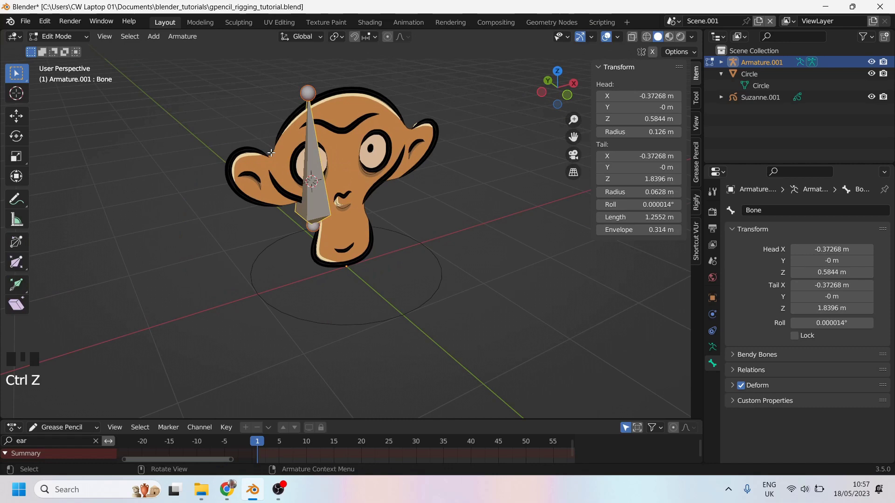
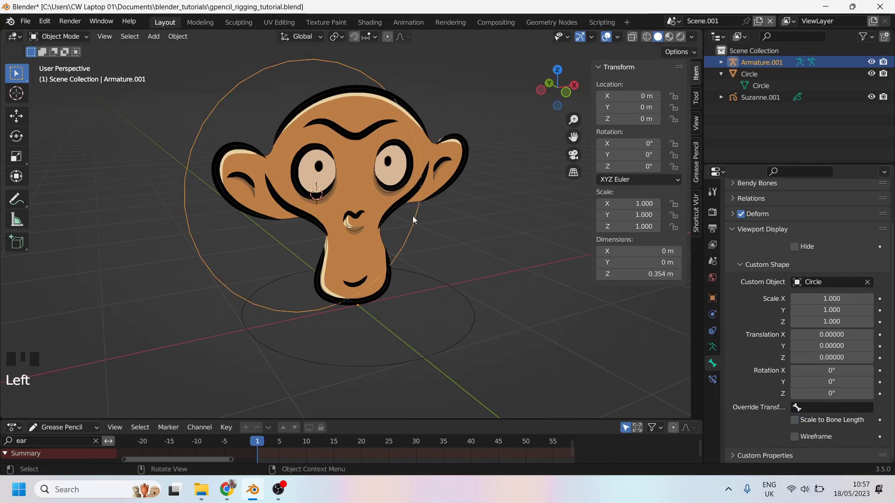
drag(405, 228, 434, 266)
click(434, 266)
drag(462, 305, 426, 305)
scroll(down, 3)
scroll(up, 3)
drag(377, 295, 358, 290)
scroll(up, 3)
middle_click(418, 240)
click(419, 239)
Step: Check the Circle object's rotation edge-on, then reselect the armature
click(435, 280)
drag(398, 308, 429, 281)
key(r)
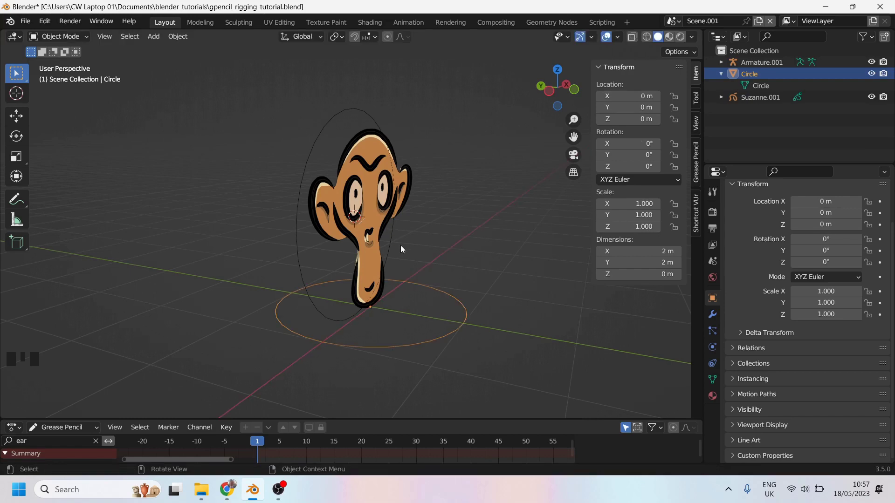
click(395, 240)
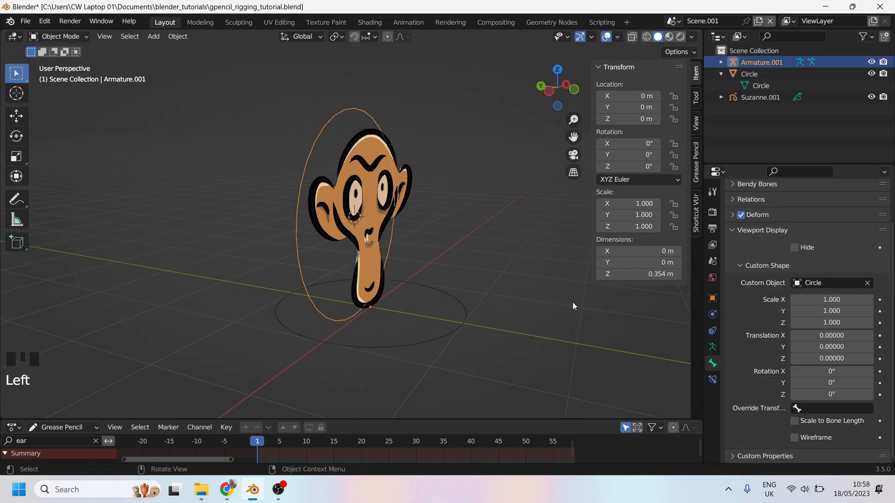
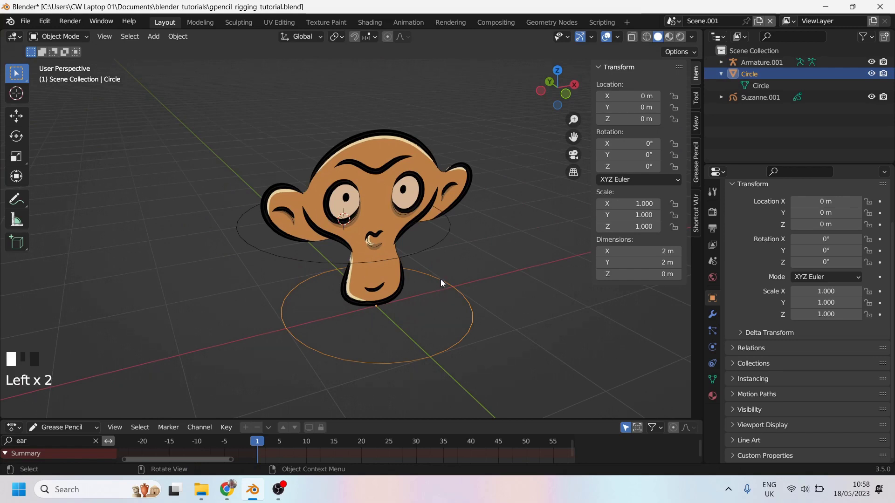
Step: Move the Circle up along Z and enter the armature's Edit Mode to check the bone head
drag(456, 318, 405, 323)
key(g)
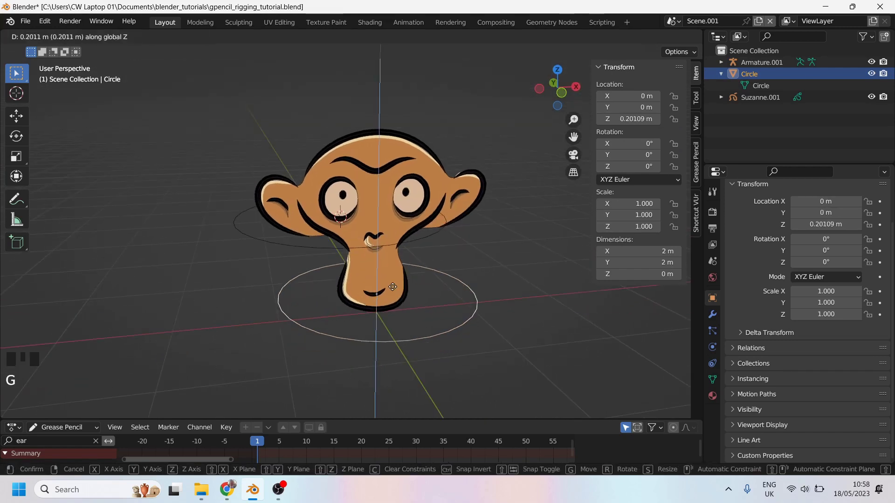
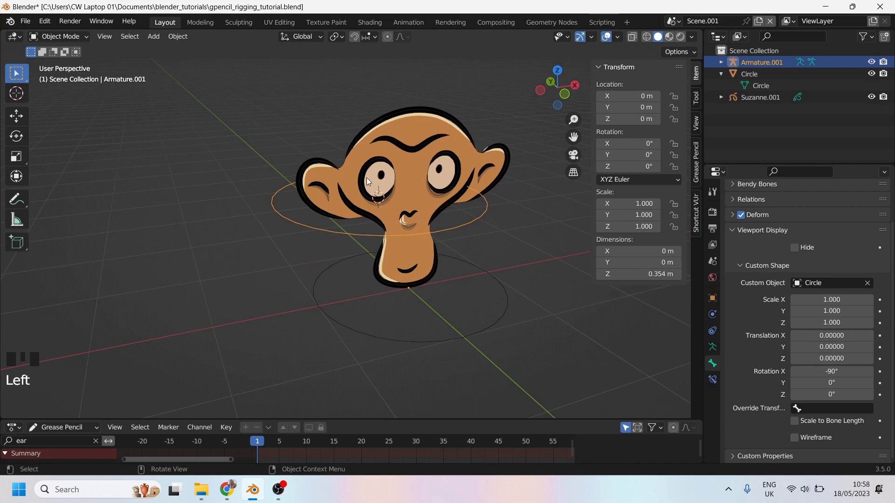
key(Tab)
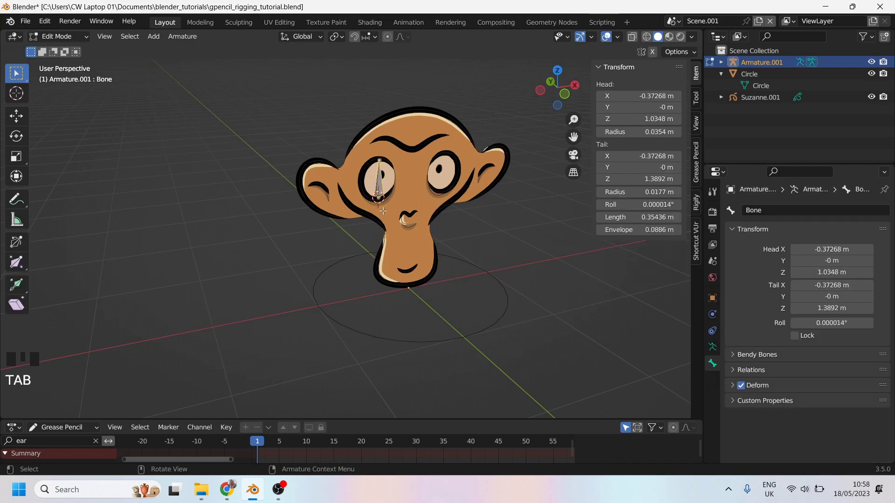
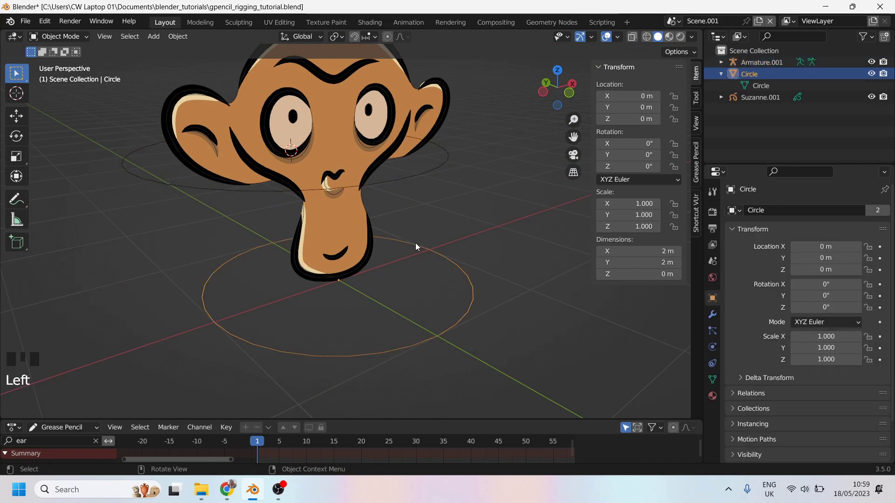
Step: Orbit the view toward the eye before repositioning the circle's origin
drag(418, 246, 488, 272)
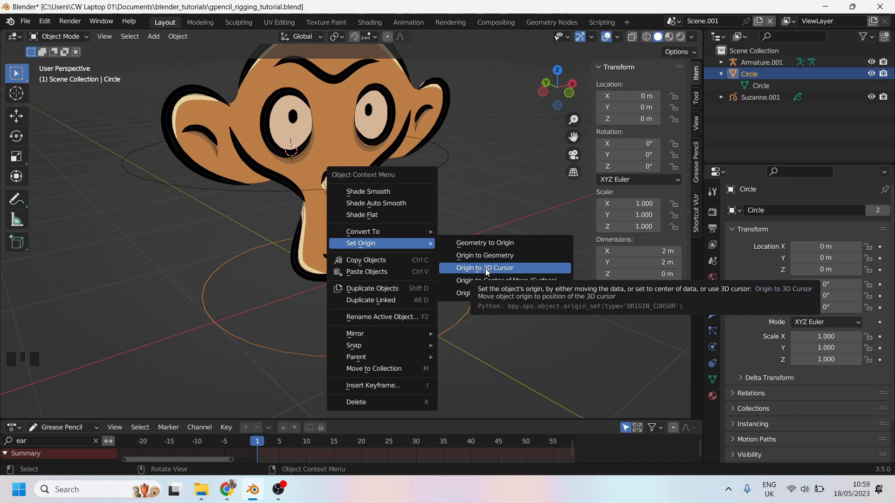
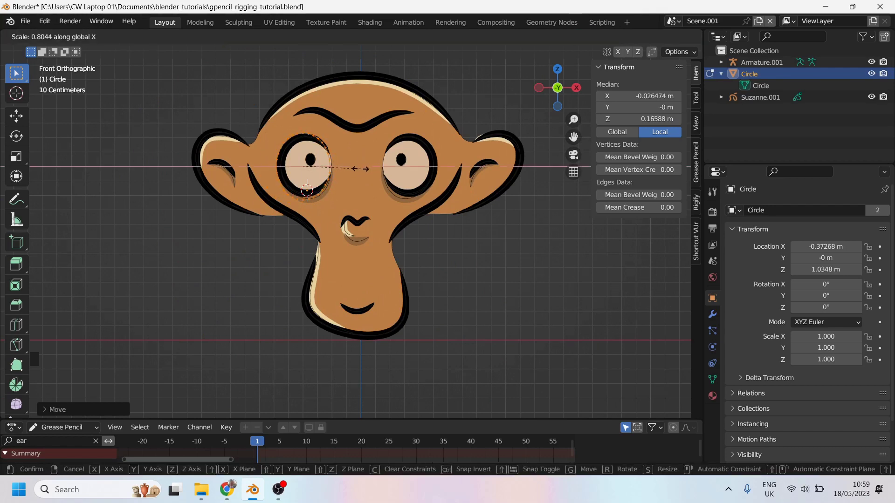
Step: Finish narrowing the circle into an oval and start repositioning it around the monkey's eye
key(Tab)
drag(321, 193, 383, 243)
scroll(up, 3)
drag(376, 228, 381, 231)
key(g)
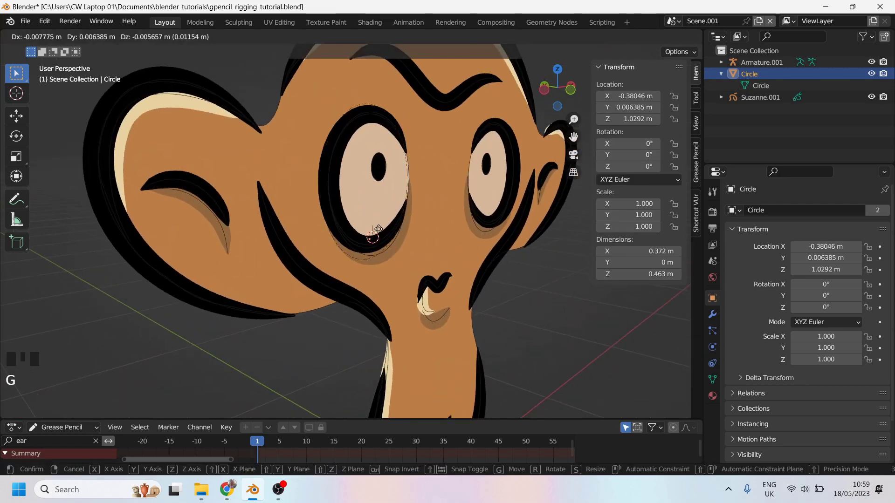
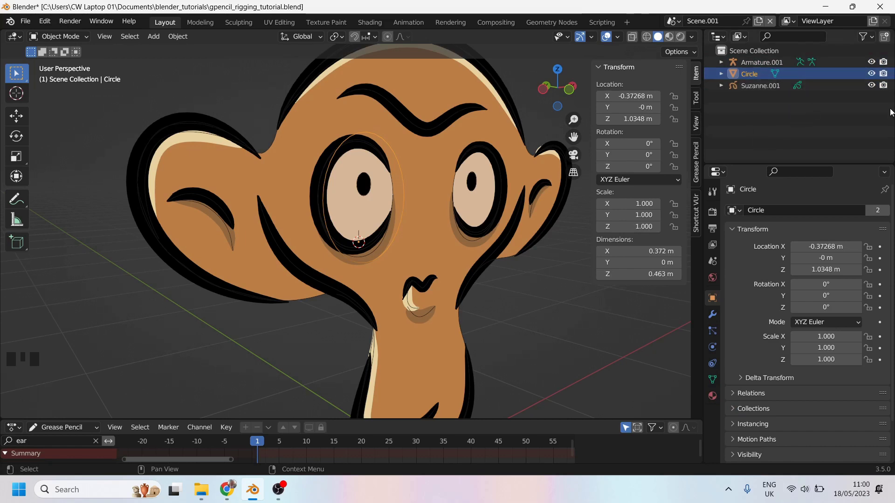
Step: Move the Circle into a new collection named 'ctrls'
drag(885, 42, 751, 66)
drag(750, 65, 723, 91)
click(750, 85)
click(733, 87)
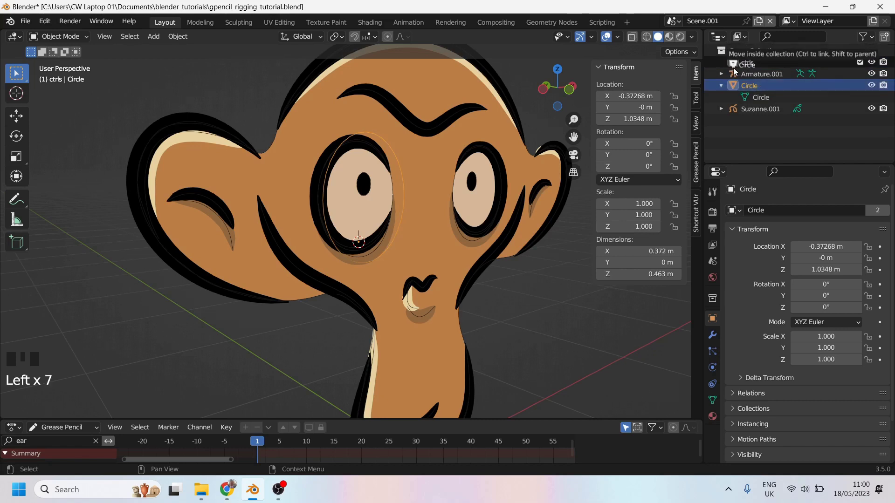
click(720, 63)
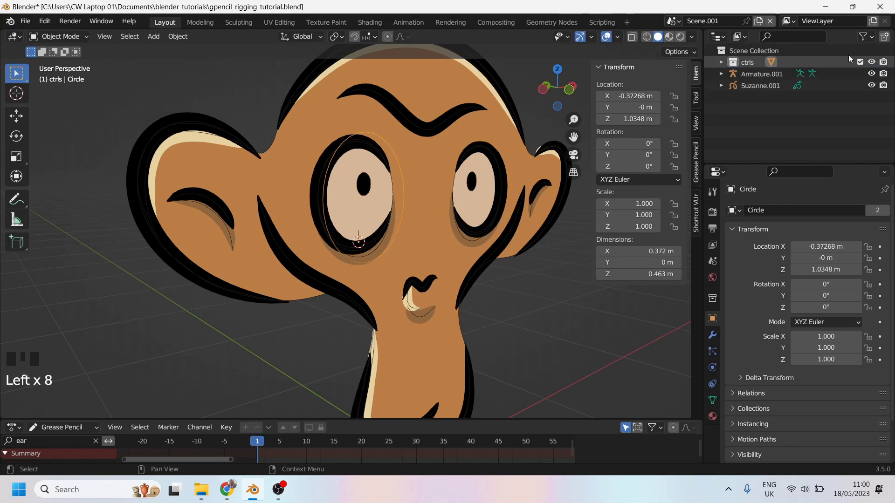
Step: Enable the viewport-disable filter in the Outliner and disable the ctrls collection in viewports
drag(874, 43, 810, 77)
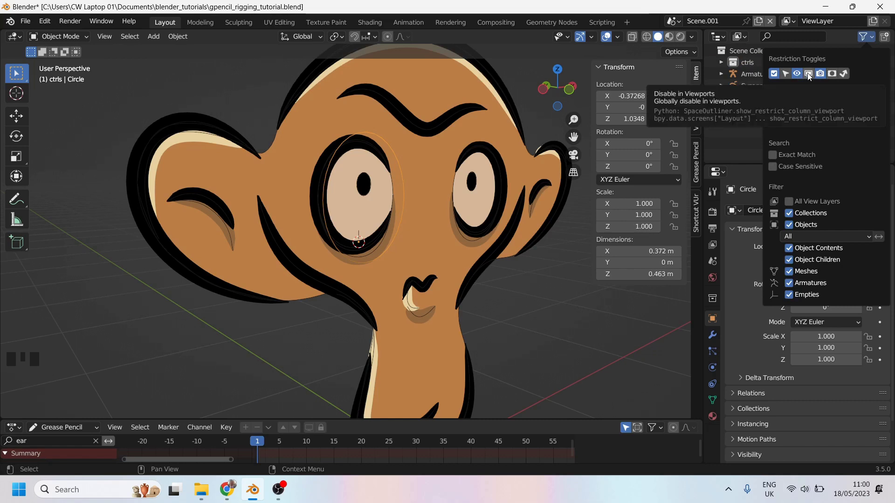
click(873, 63)
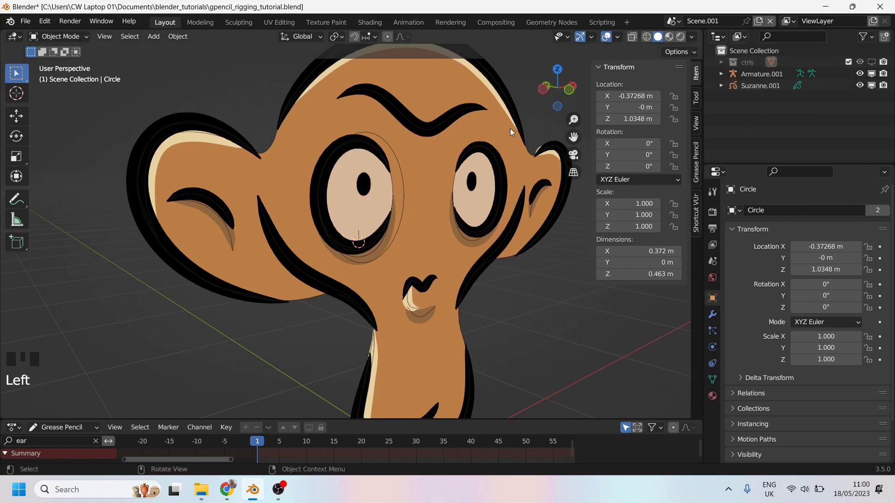
scroll(down, 3)
scroll(up, 3)
Step: Select the armature and switch it into Pose Mode facing the head
drag(460, 190, 388, 176)
click(388, 176)
scroll(down, 3)
drag(395, 189, 376, 203)
key(ctrl+Tab)
Step: Select the eye bone and test-move it with its oval ring control
middle_click(375, 219)
click(371, 211)
key(g)
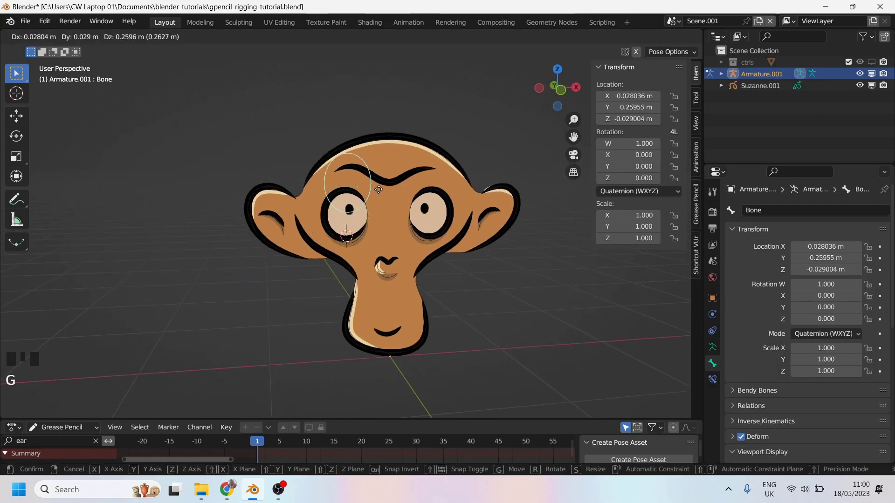
scroll(down, 3)
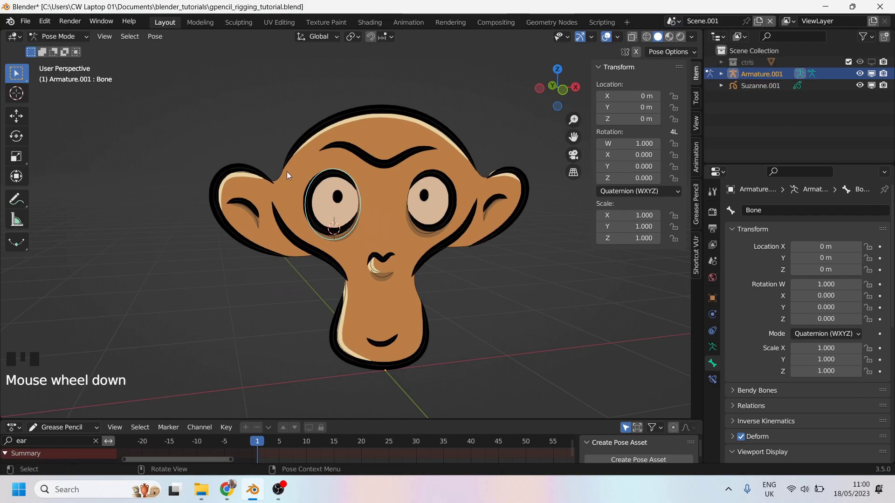